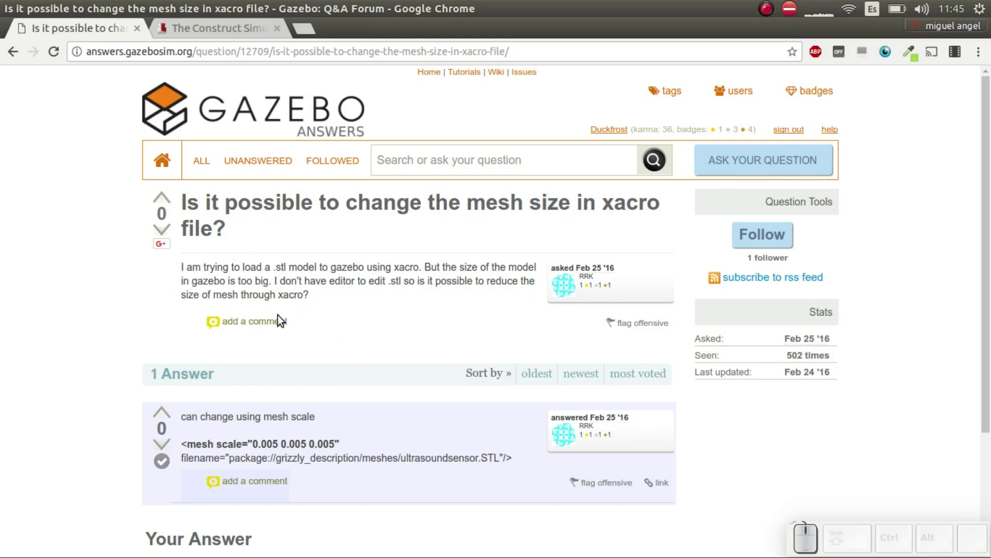
Switch to The Construct tab with the Haro robot development environment.
scroll(down, 3)
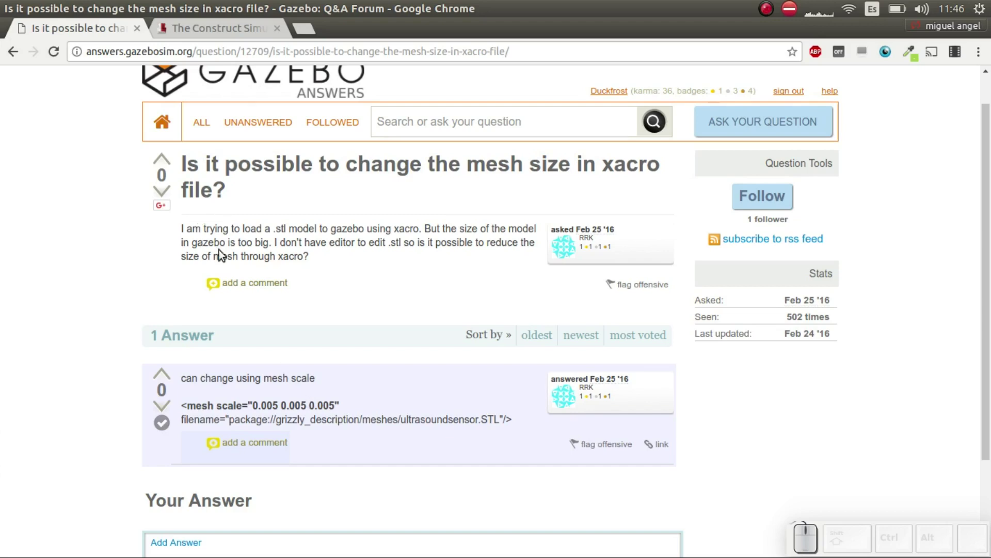
click(184, 29)
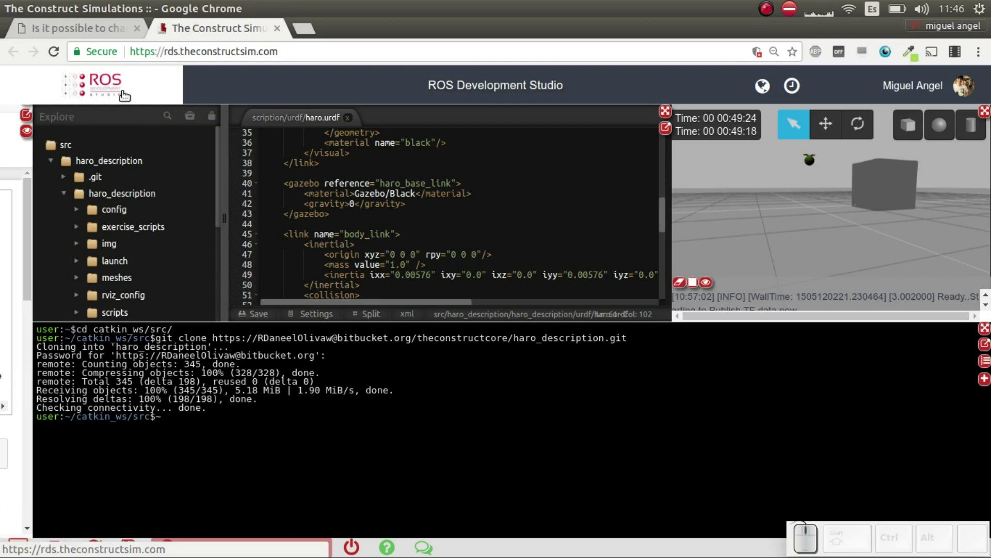
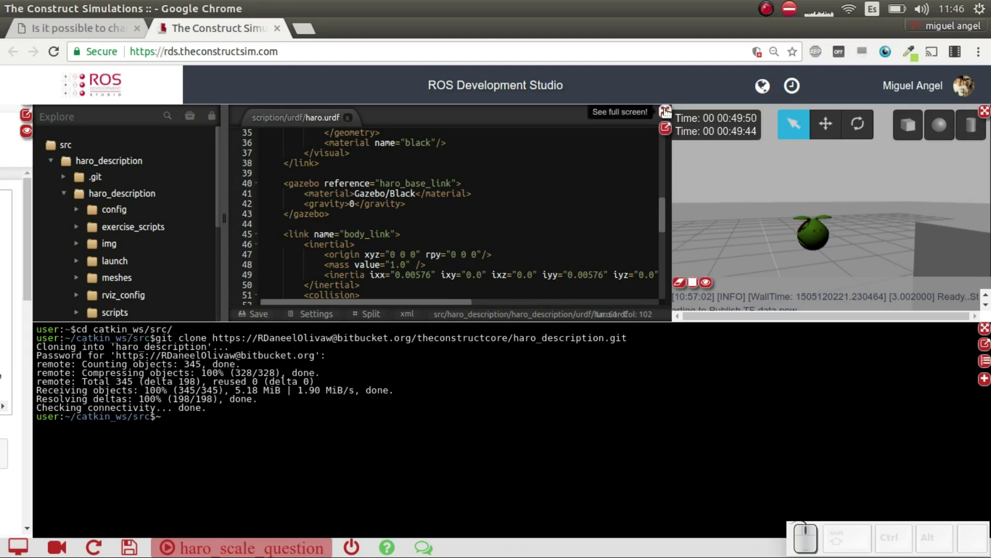
click(664, 114)
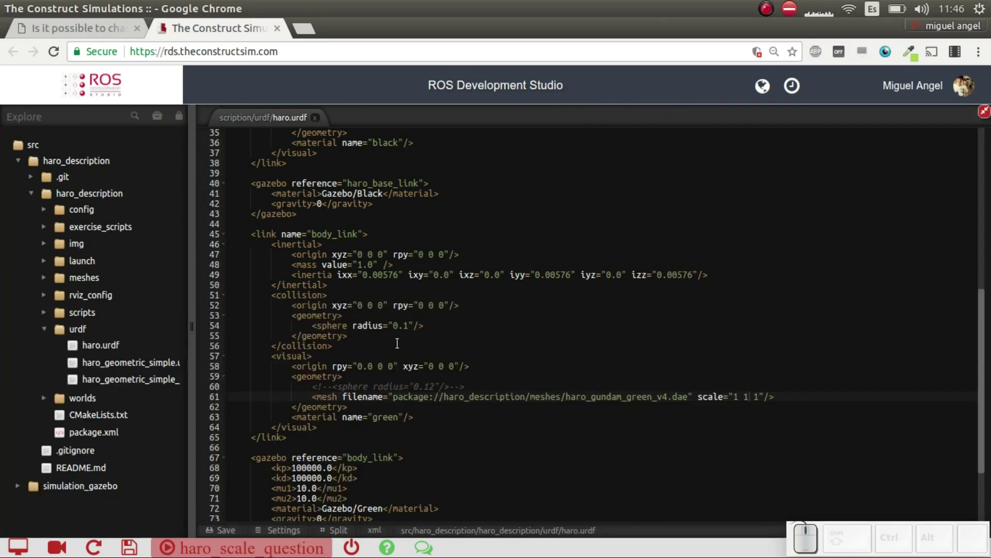
scroll(up, 3)
click(28, 198)
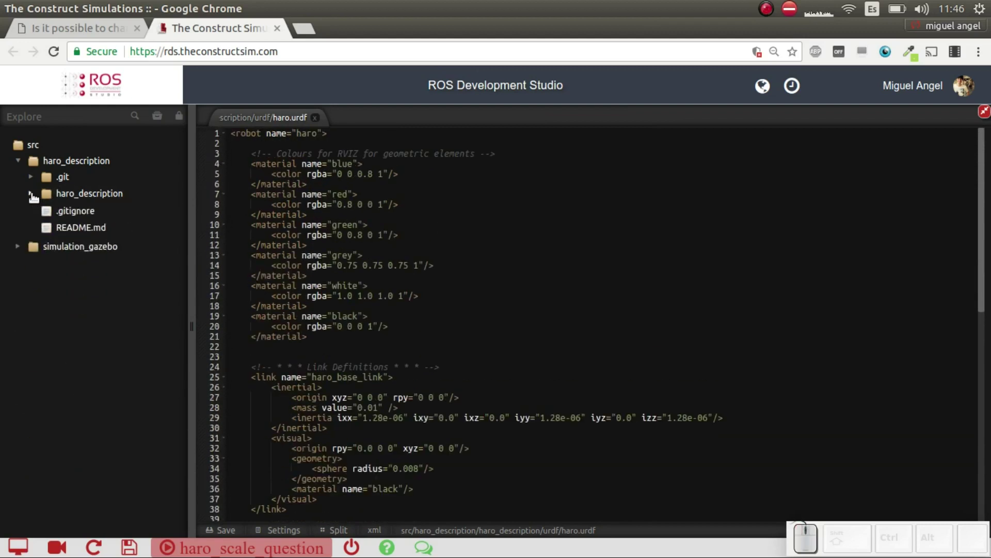
click(29, 195)
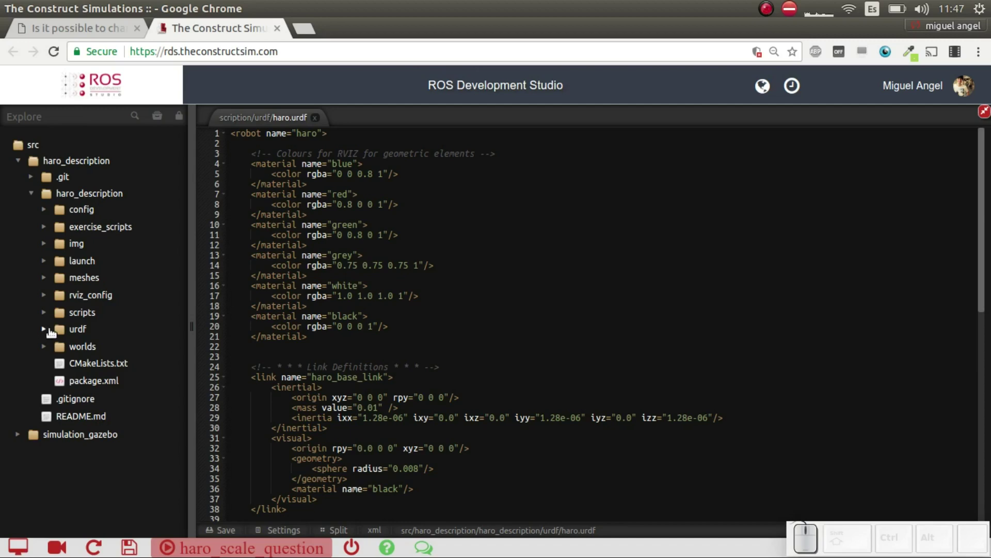
scroll(down, 3)
scroll(up, 3)
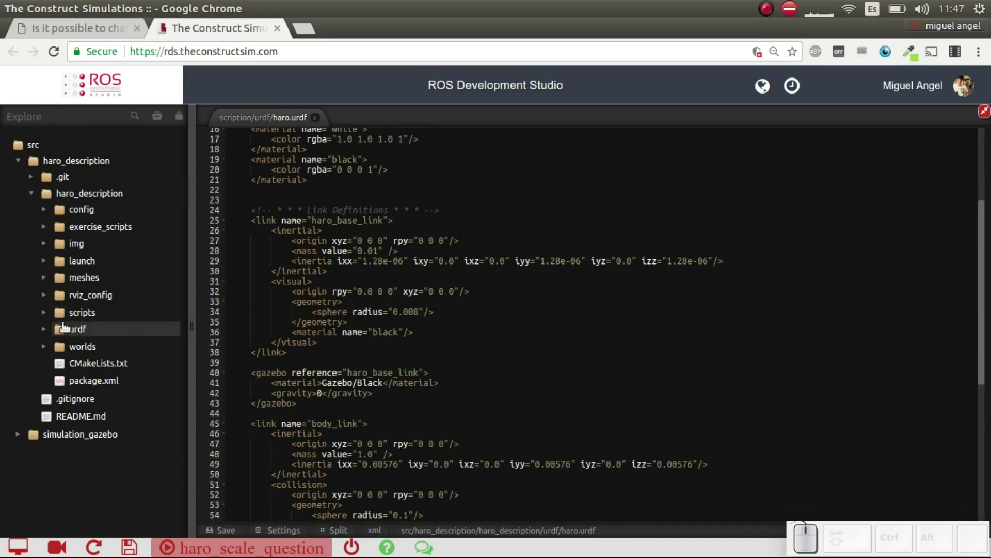
click(43, 334)
click(99, 350)
scroll(down, 3)
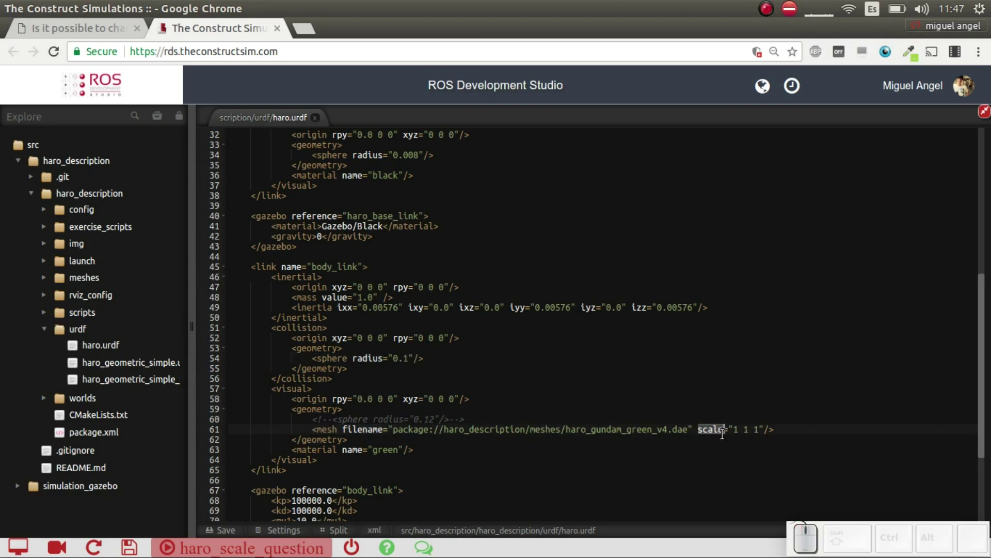
Change the body_link mesh scale on line 61 from "1 1 1" to "10 10 10".
click(733, 433)
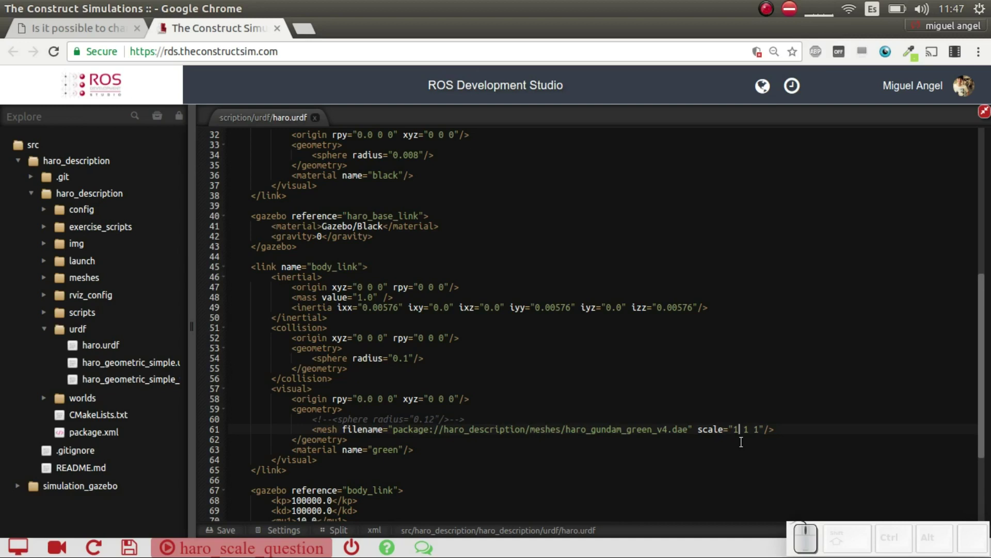
click(734, 431)
click(744, 431)
click(745, 432)
click(756, 432)
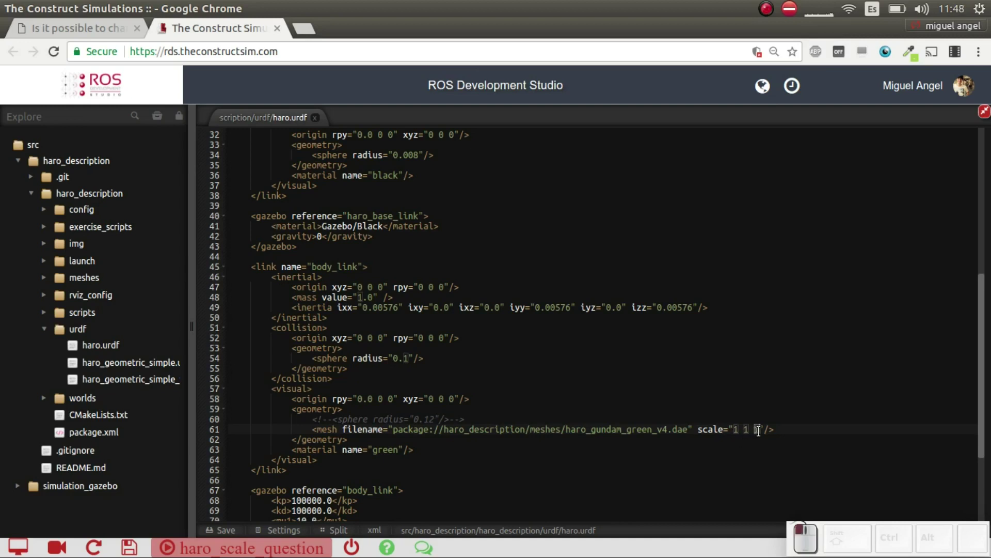
click(636, 435)
click(735, 432)
key(Right)
key(0)
key(Right)
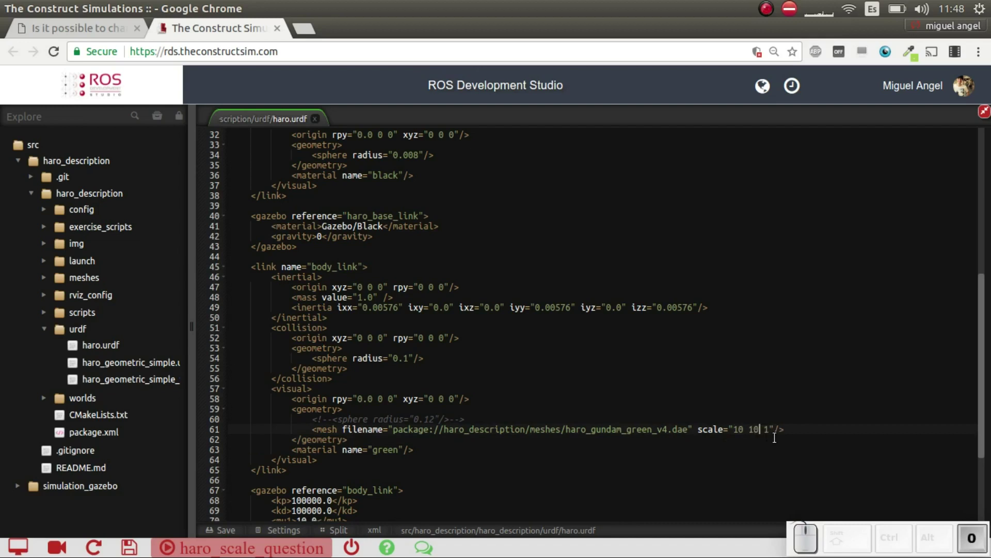
key(Right)
key(0)
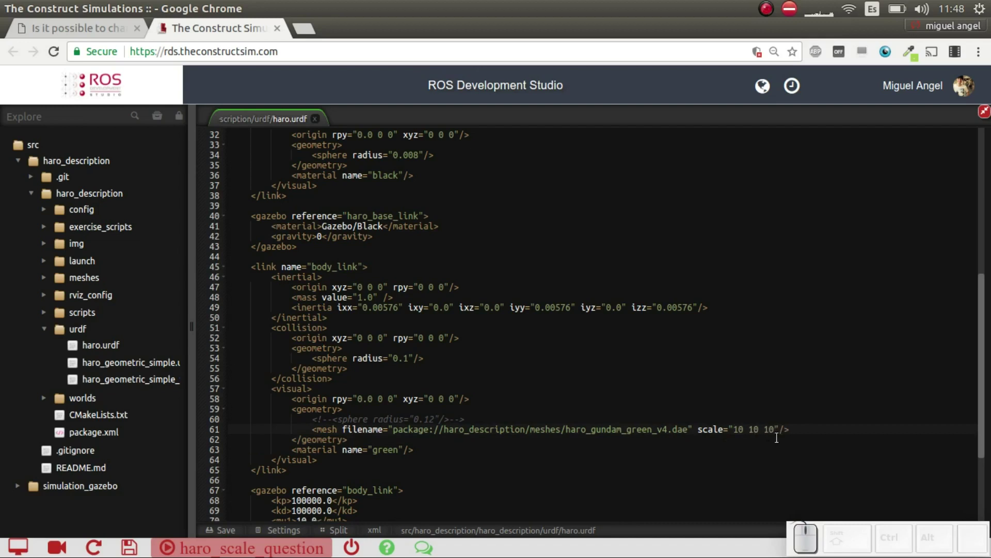
Save the edited haro.urdf with Ctrl+S.
click(775, 428)
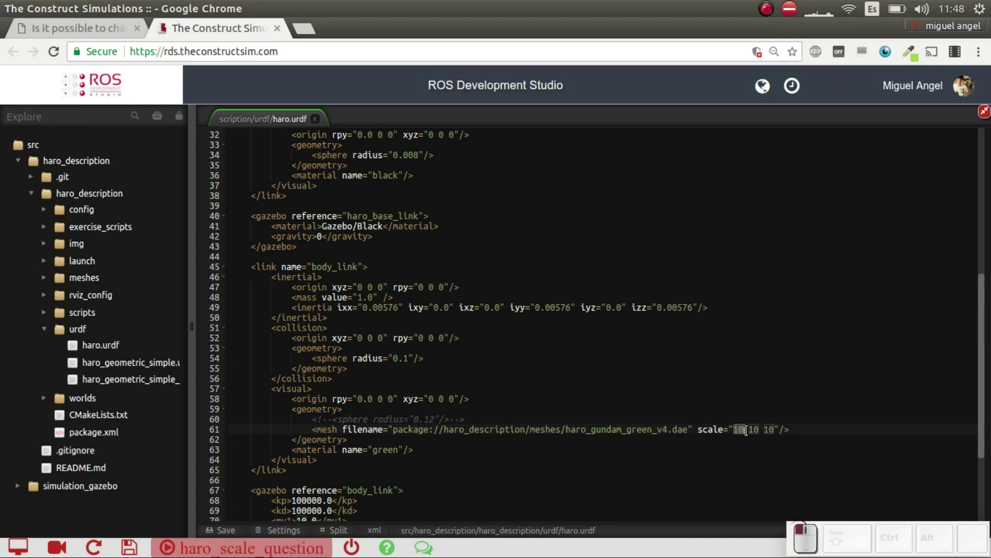
click(747, 431)
click(747, 431)
click(645, 400)
key(ctrl+s)
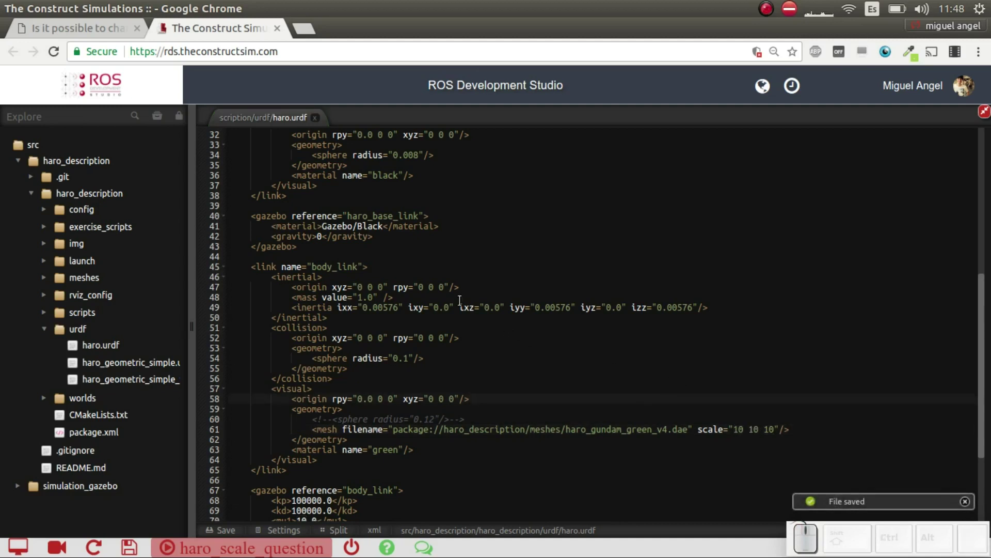
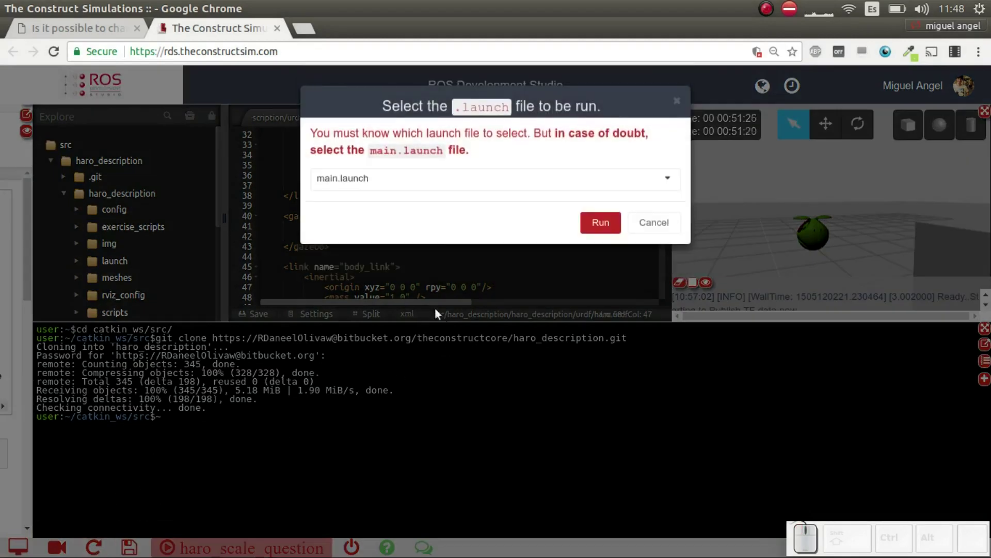
Run main_only_haro.launch from the launch file list to reload the rescaled Haro.
click(448, 181)
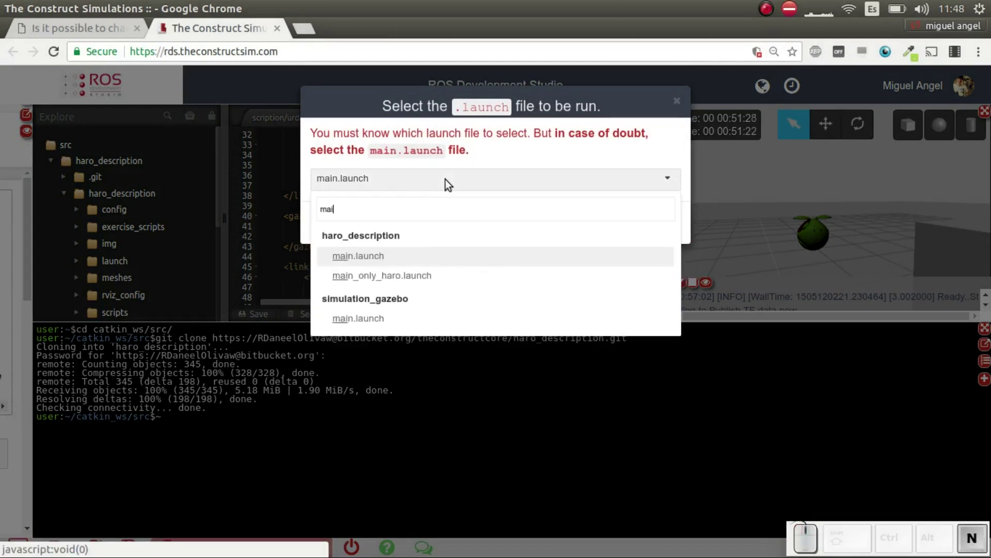
click(366, 278)
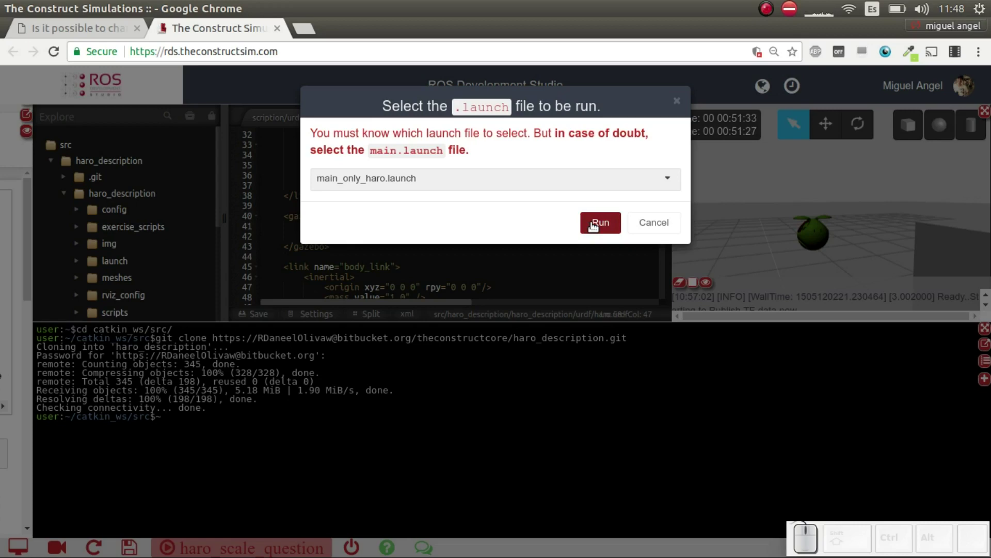
click(590, 225)
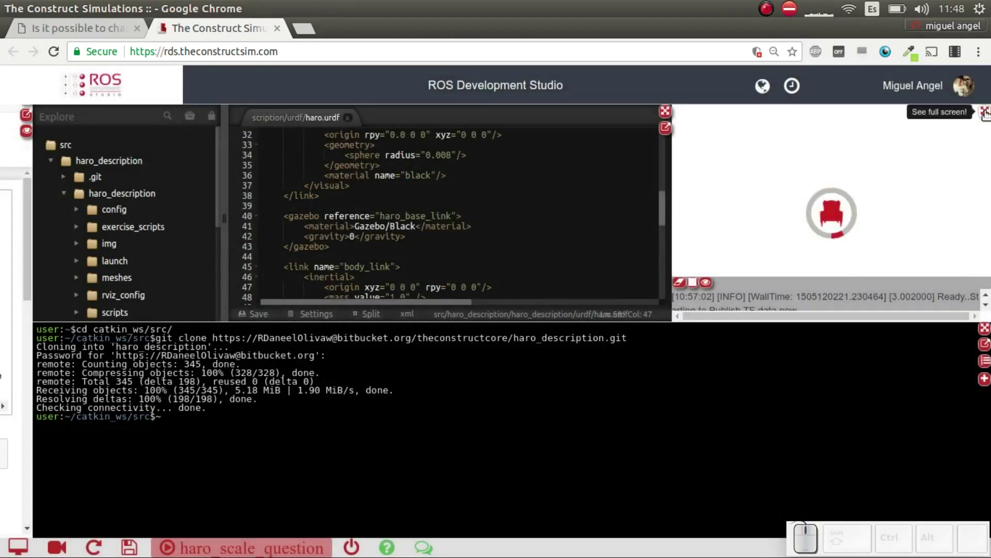
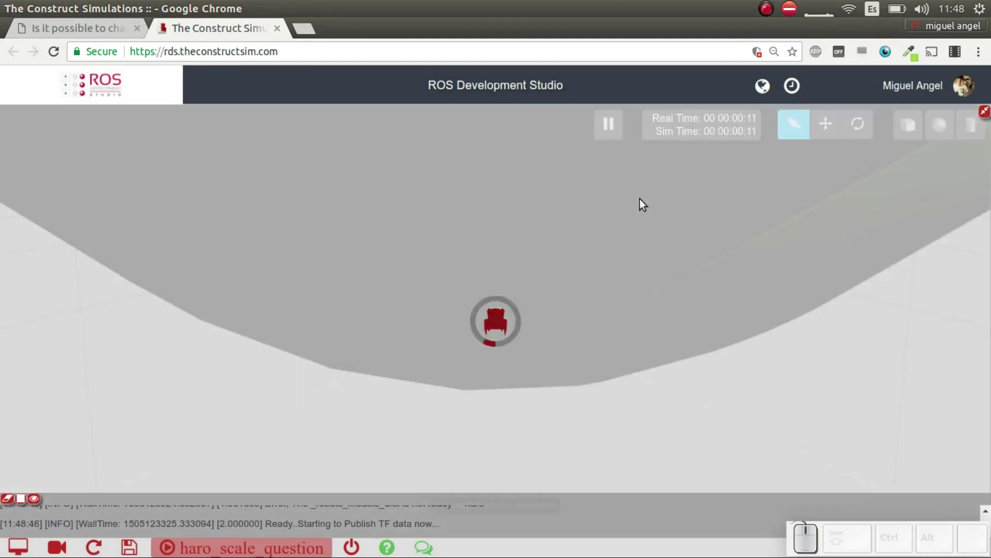
Orbit and zoom the Gazebo view to inspect the tenfold-enlarged Haro on the grid.
scroll(down, 3)
drag(654, 252, 721, 255)
drag(728, 254, 677, 261)
drag(670, 262, 570, 253)
scroll(up, 3)
drag(701, 263, 755, 257)
scroll(up, 3)
scroll(up, 3)
scroll(down, 3)
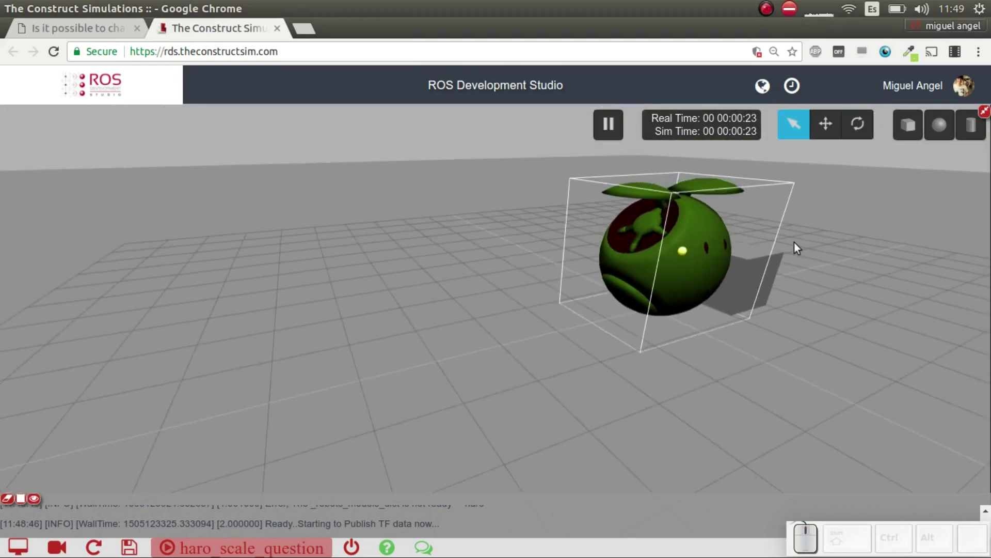
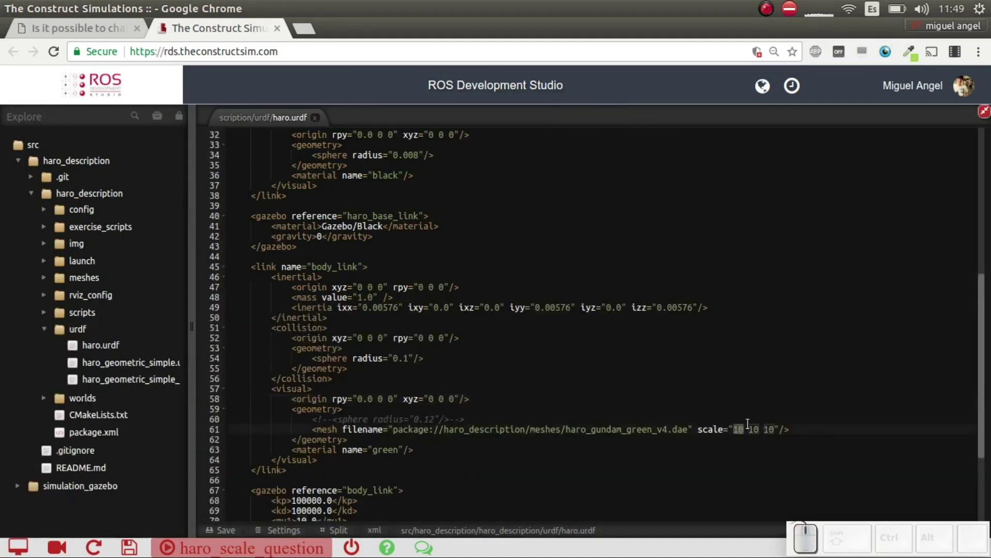
Replace the X and Y mesh scale factors with 0.1 in haro.urdf.
key(KP_0)
key(KP_Decimal)
key(KP_1)
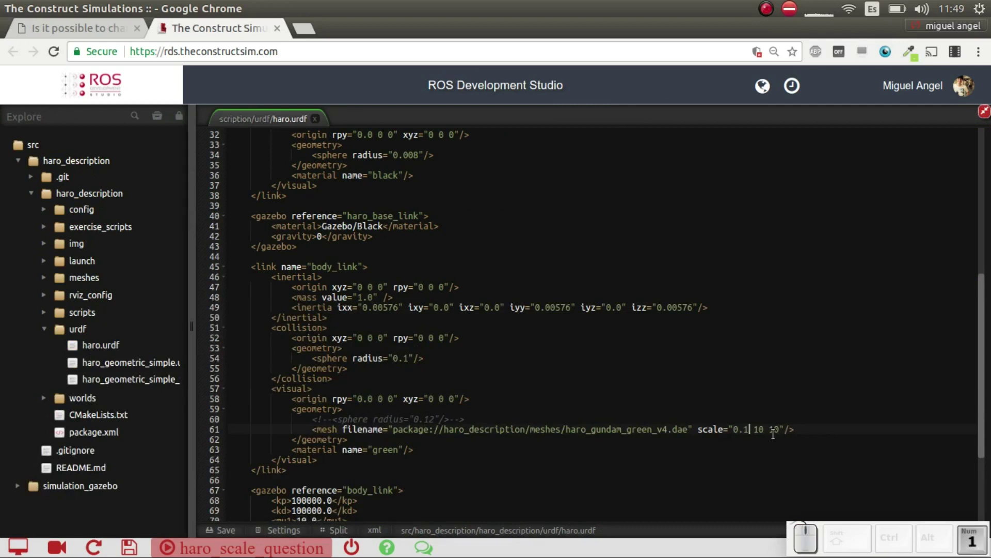
click(755, 432)
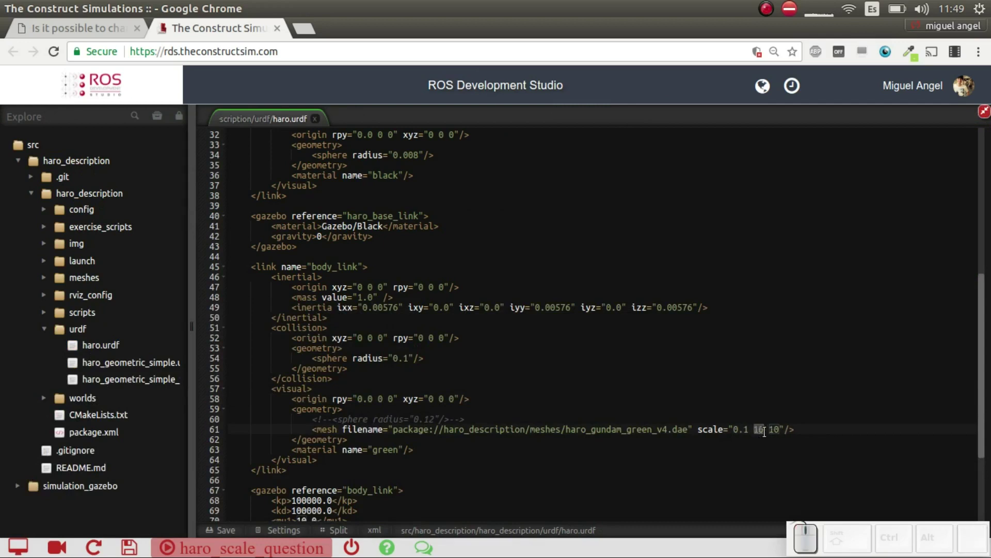
key(KP_0)
key(KP_Decimal)
key(KP_1)
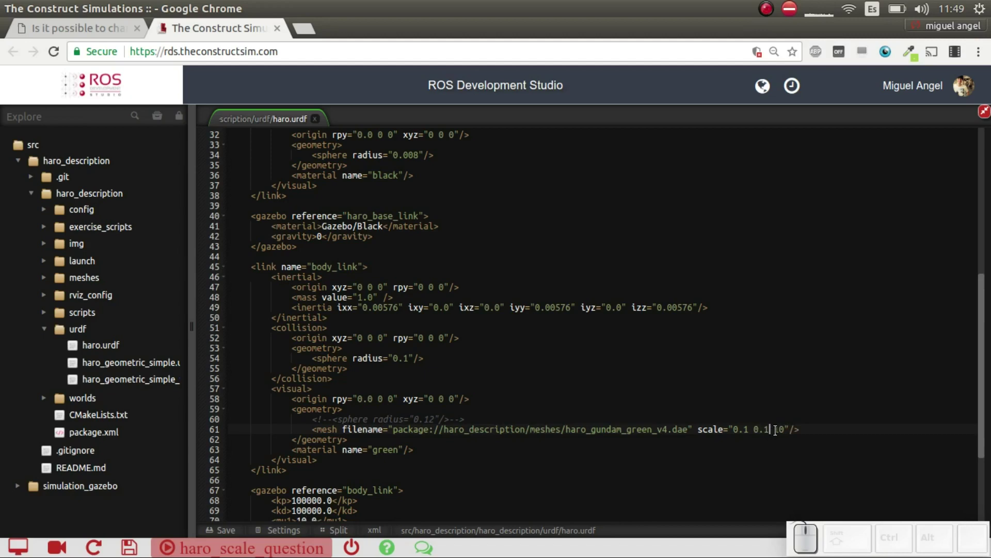
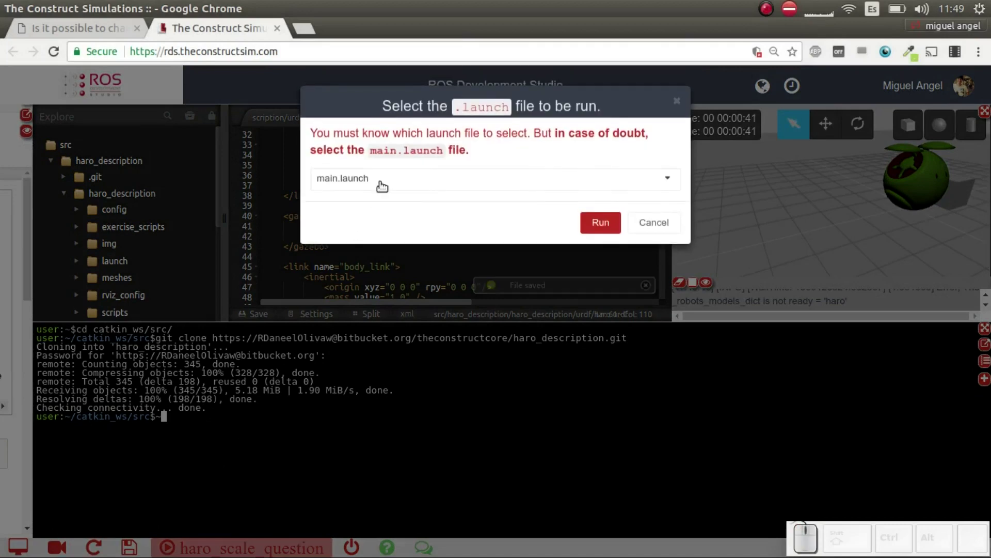
Run haro_description main.launch and orbit the view to look for the tiny Haro.
click(382, 180)
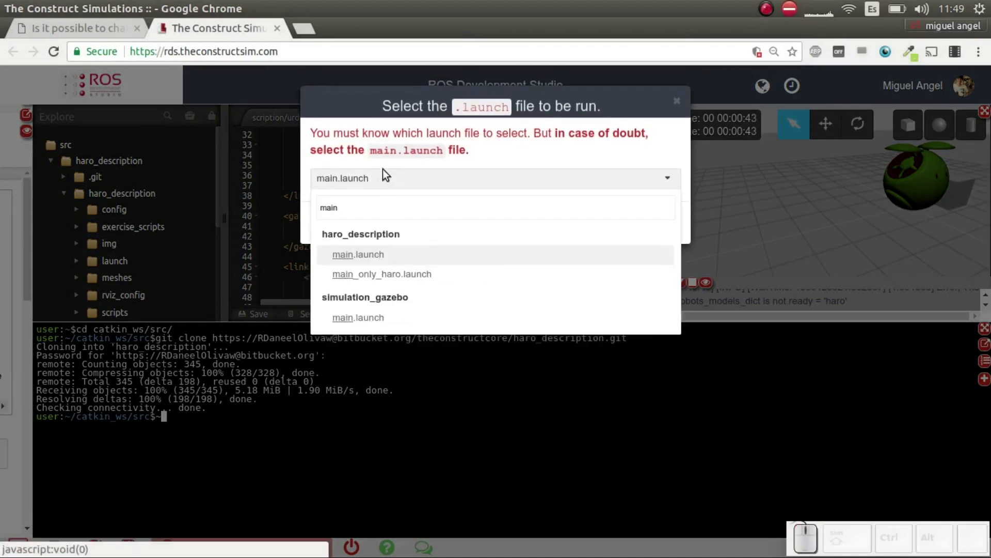
click(366, 278)
click(590, 225)
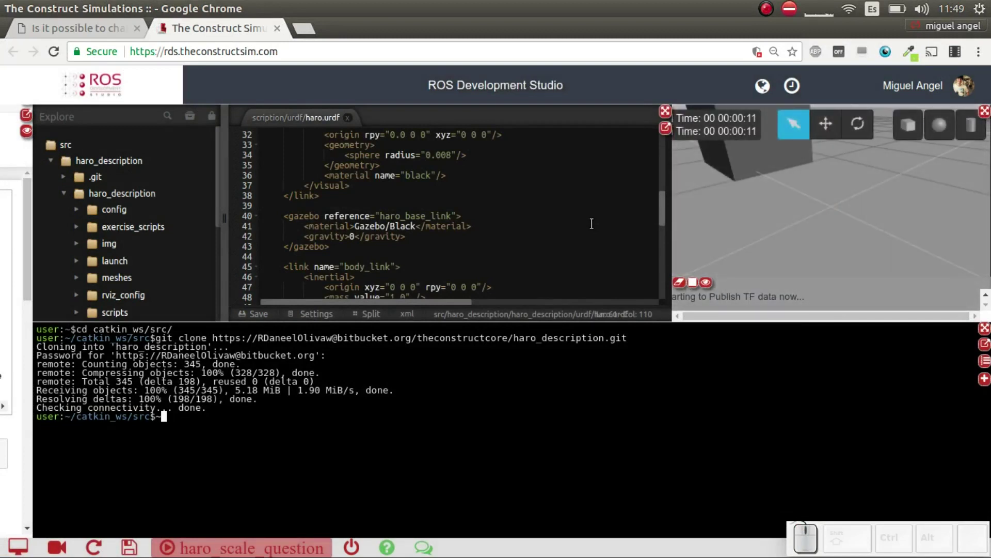
scroll(down, 3)
drag(830, 196, 939, 159)
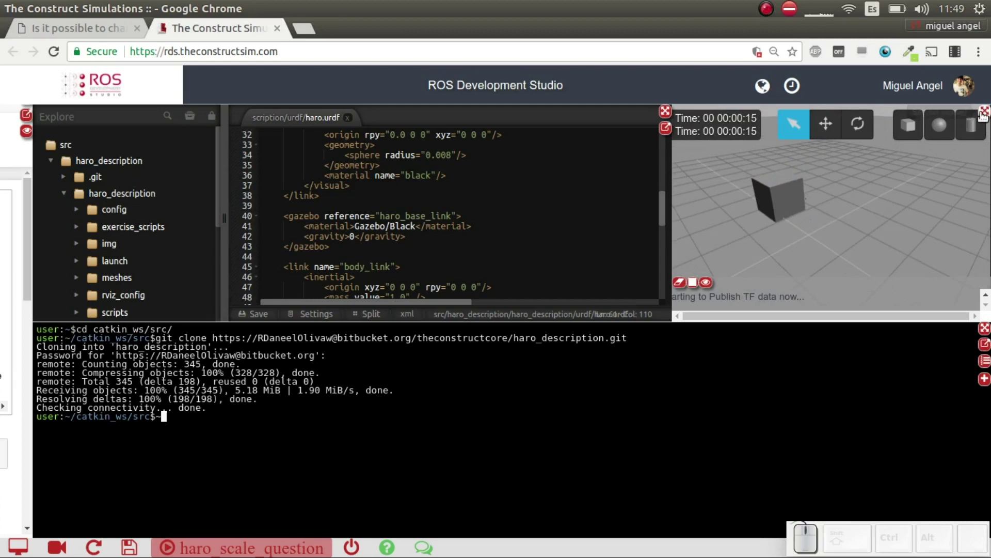
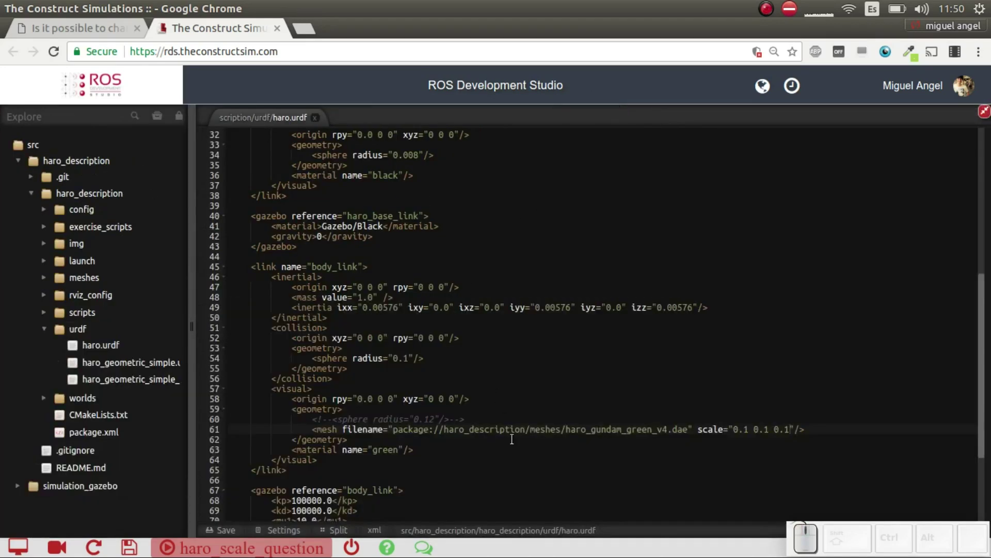
Set the mesh scale to "1 1 10" so only Z stretches, and save haro.urdf.
drag(733, 429, 767, 428)
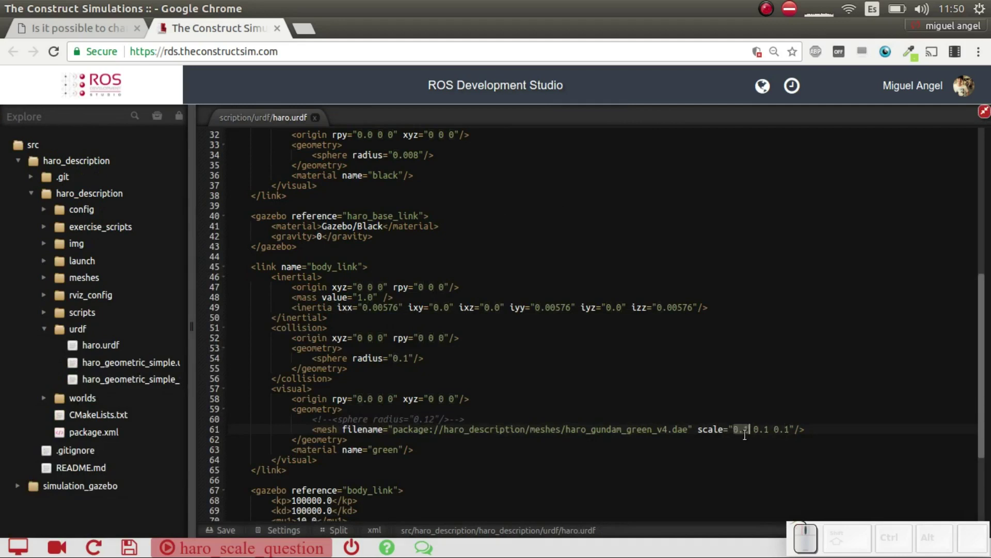
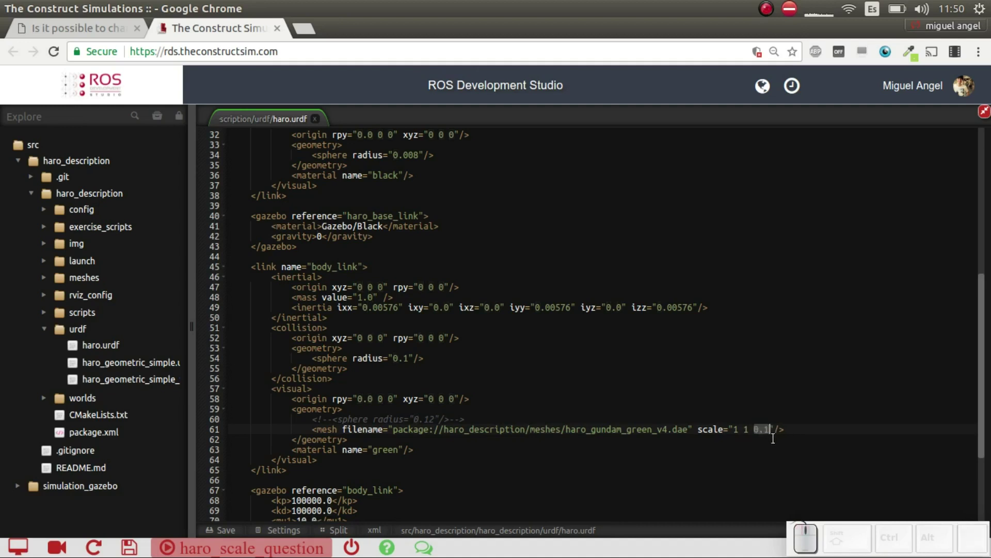
key(KP_1)
key(KP_0)
key(ctrl+s)
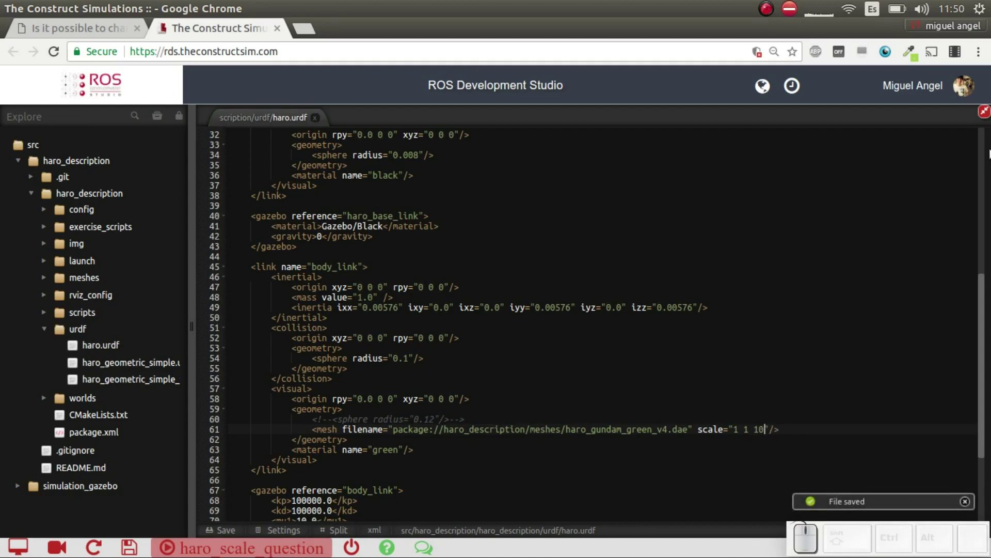
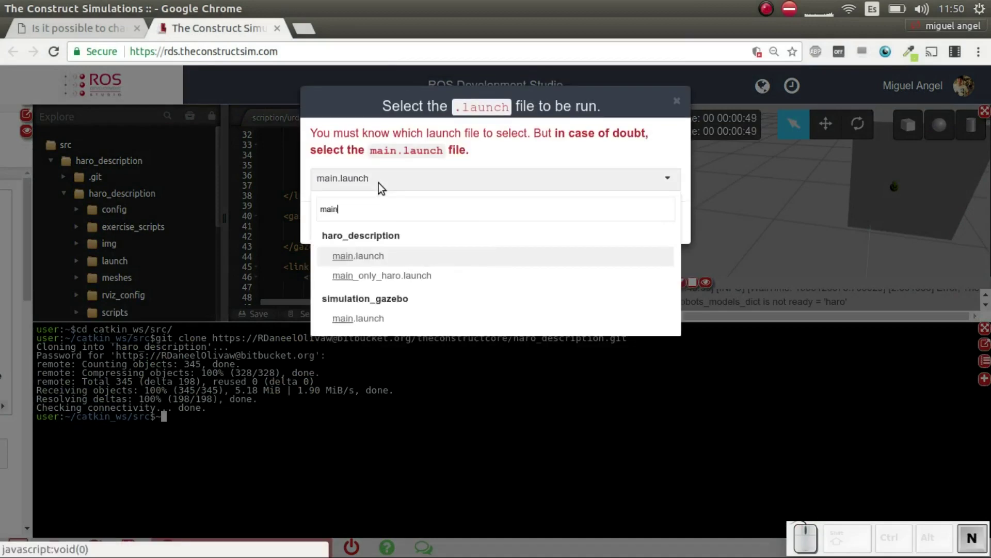
Run haro_description main.launch and orbit around the Haro stretched tall along Z.
click(362, 277)
click(611, 225)
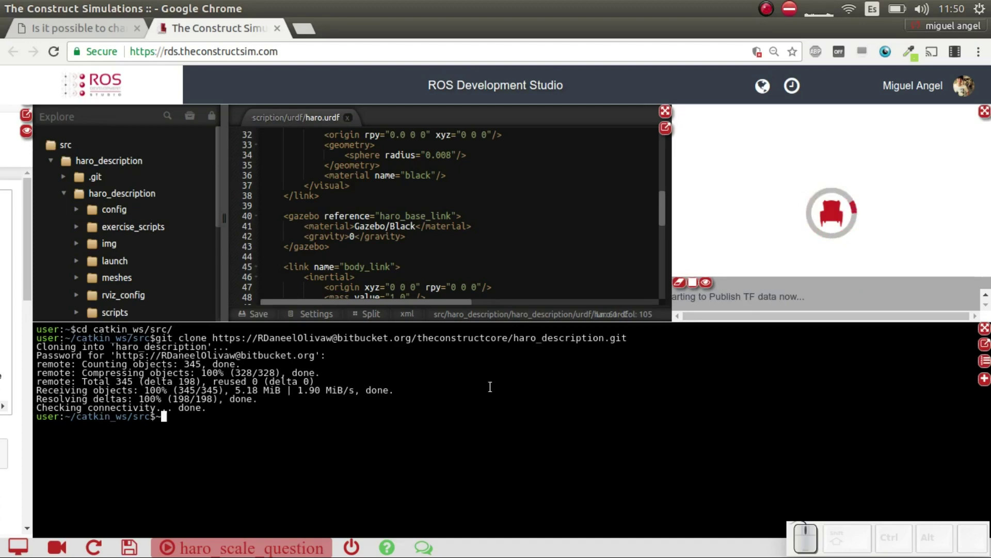
scroll(down, 3)
drag(808, 200, 897, 160)
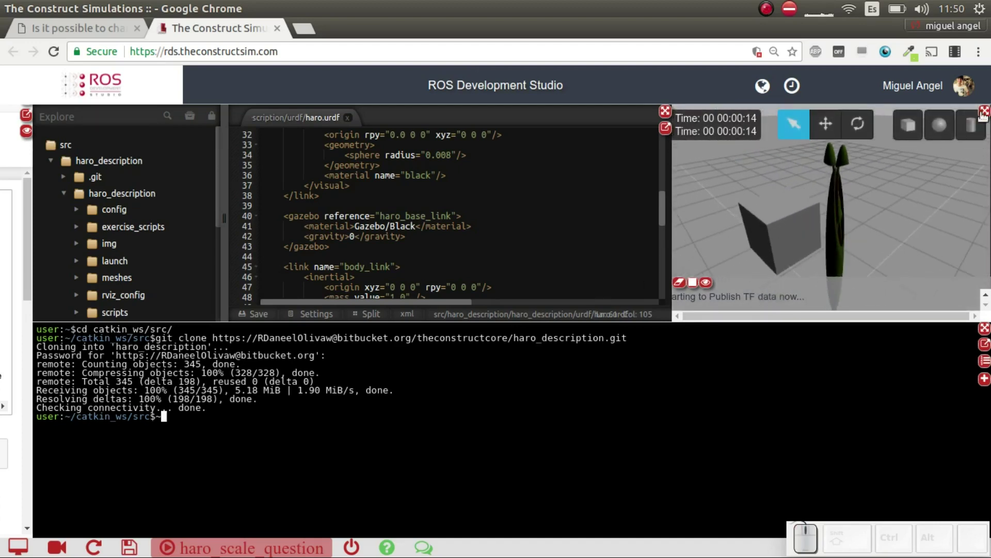
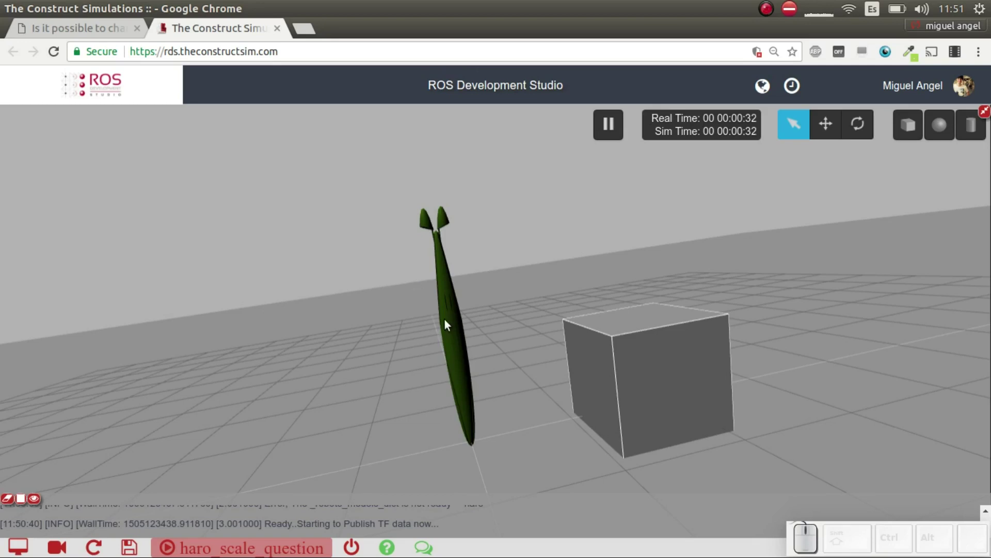
Restore the split layout with editor, terminal and simulation side by side.
scroll(up, 3)
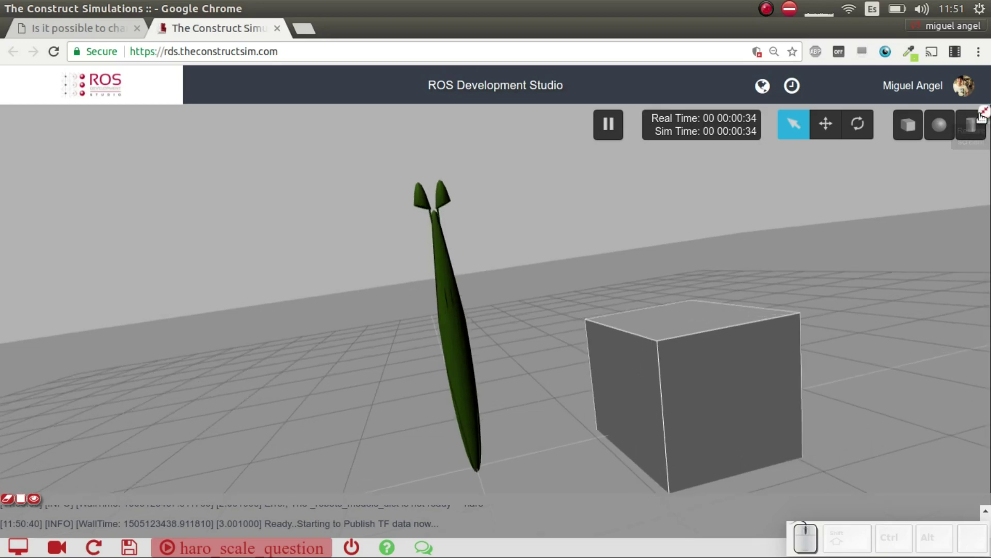
click(982, 116)
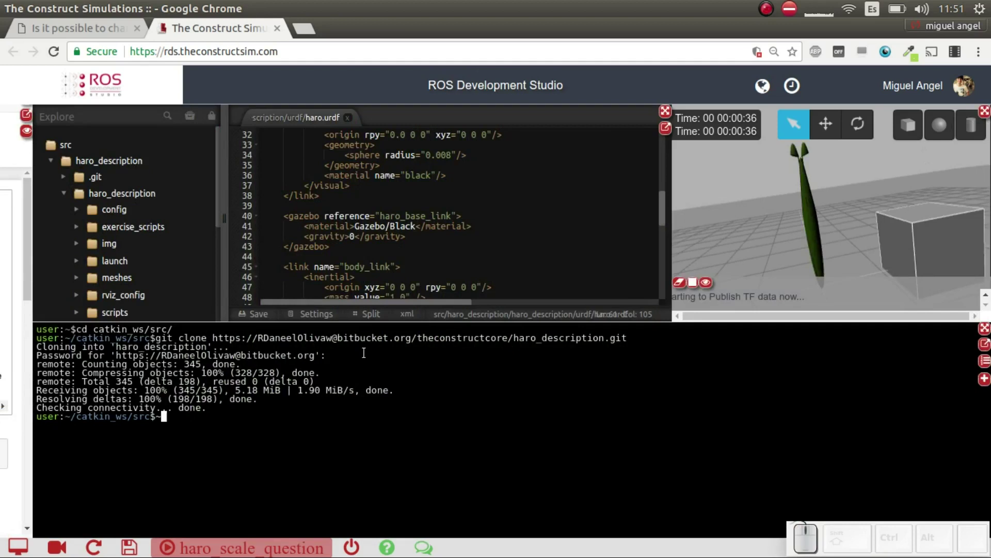